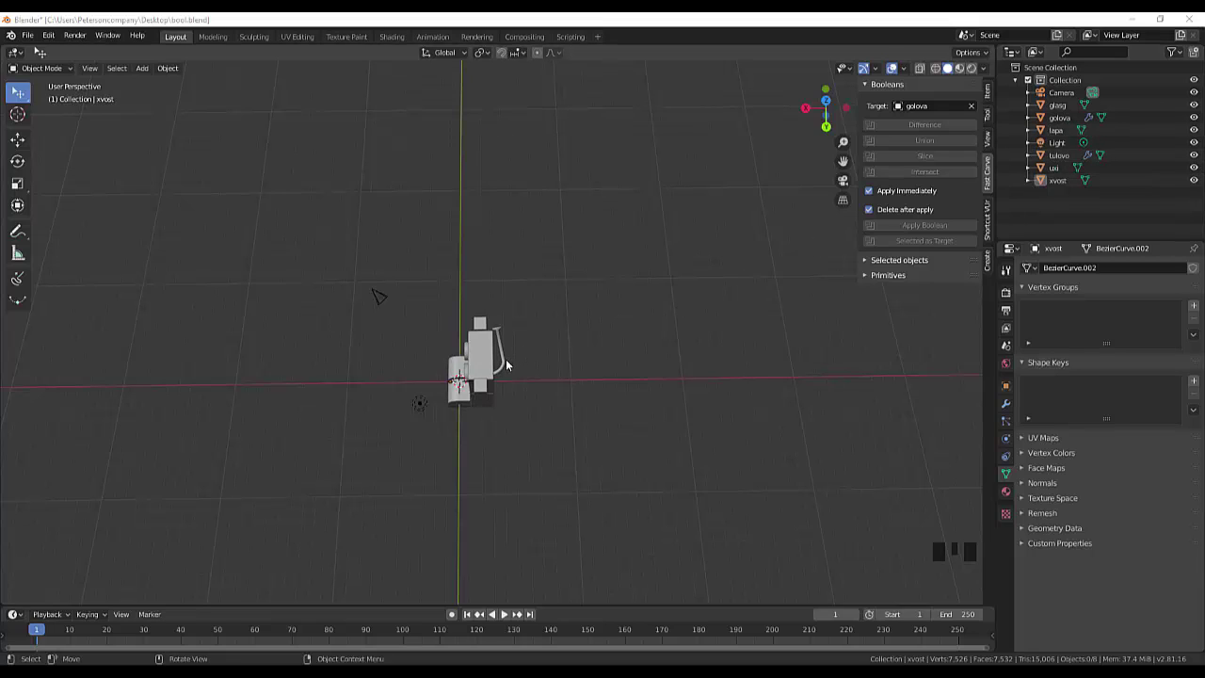
Step: Delete the old xvost curve object and orbit to view the robot from above
click(507, 365)
key(Delete)
drag(537, 400, 710, 408)
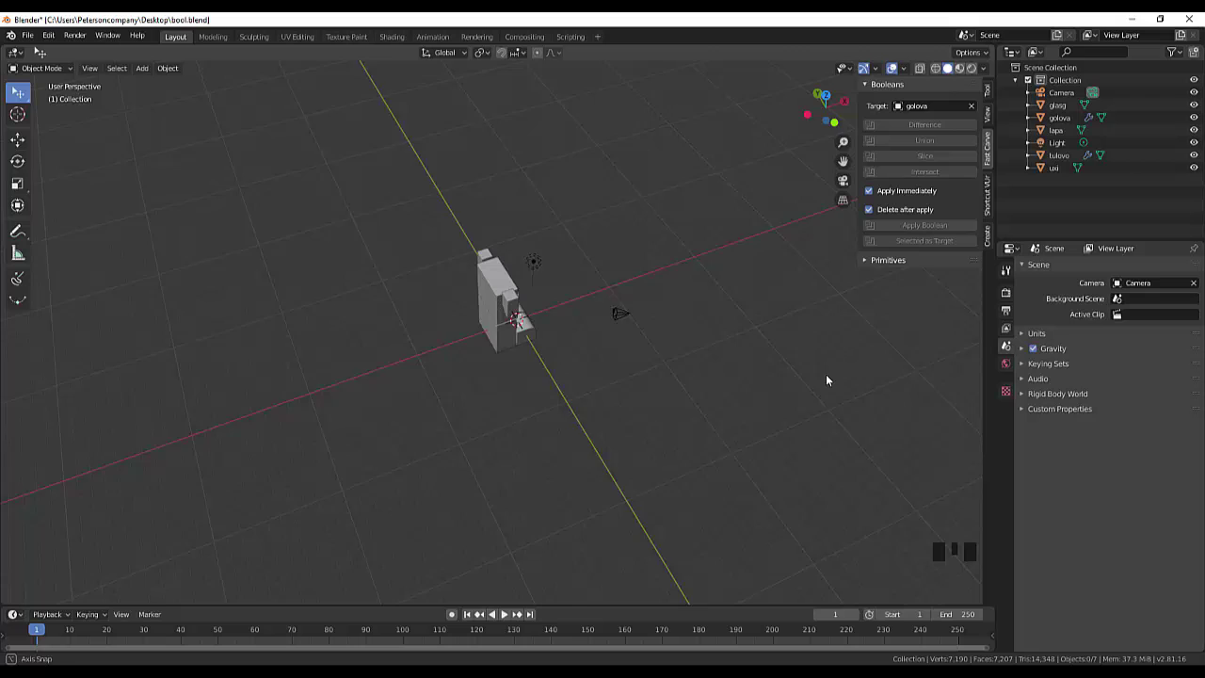
scroll(up, 3)
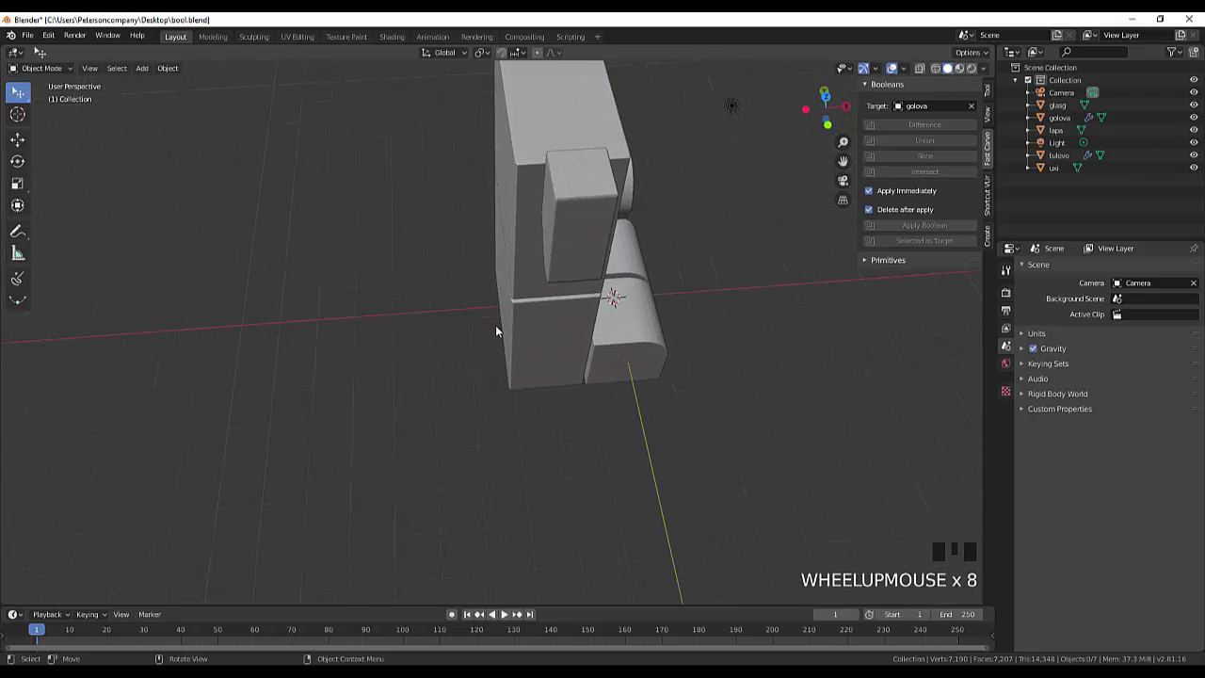
scroll(down, 3)
drag(662, 268, 405, 253)
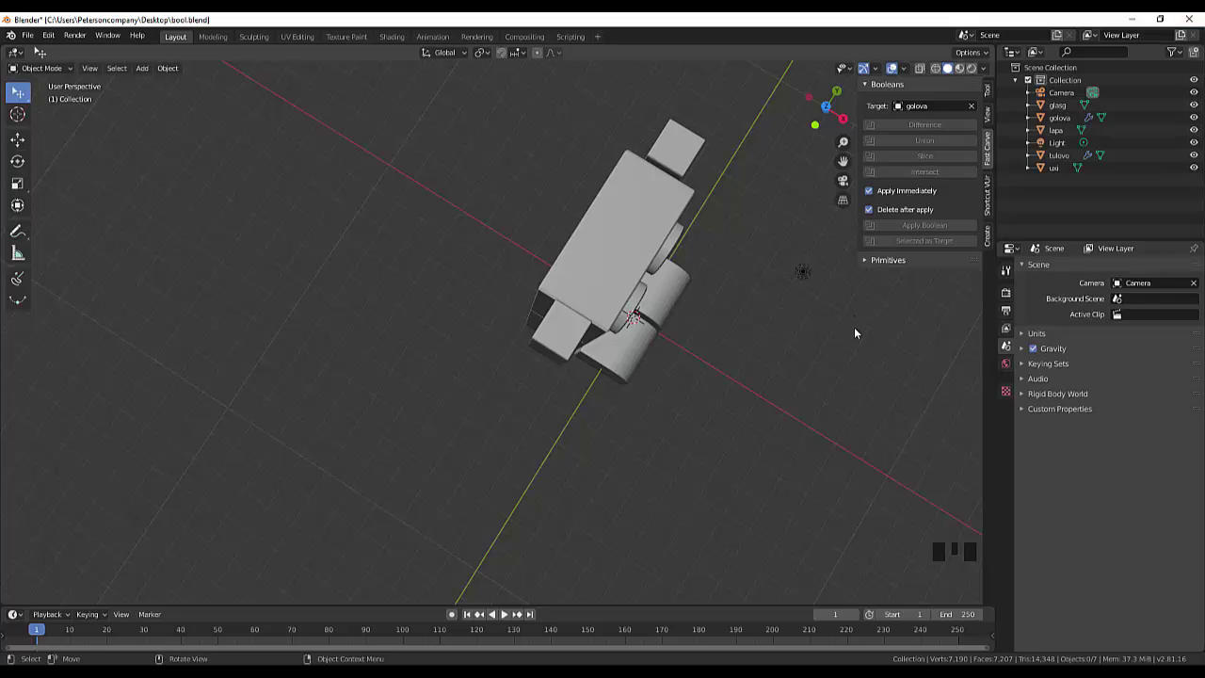
Step: In top orthographic view, draw an L-shaped curve bending down from the body's left side
key(KP_7)
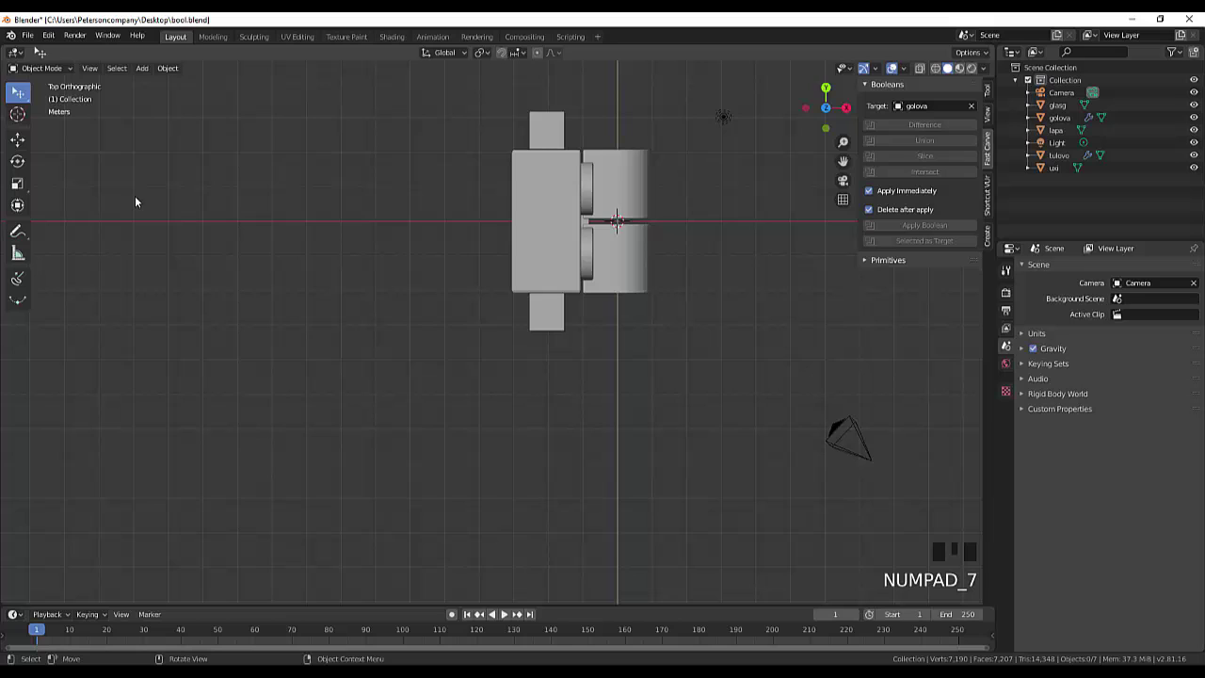
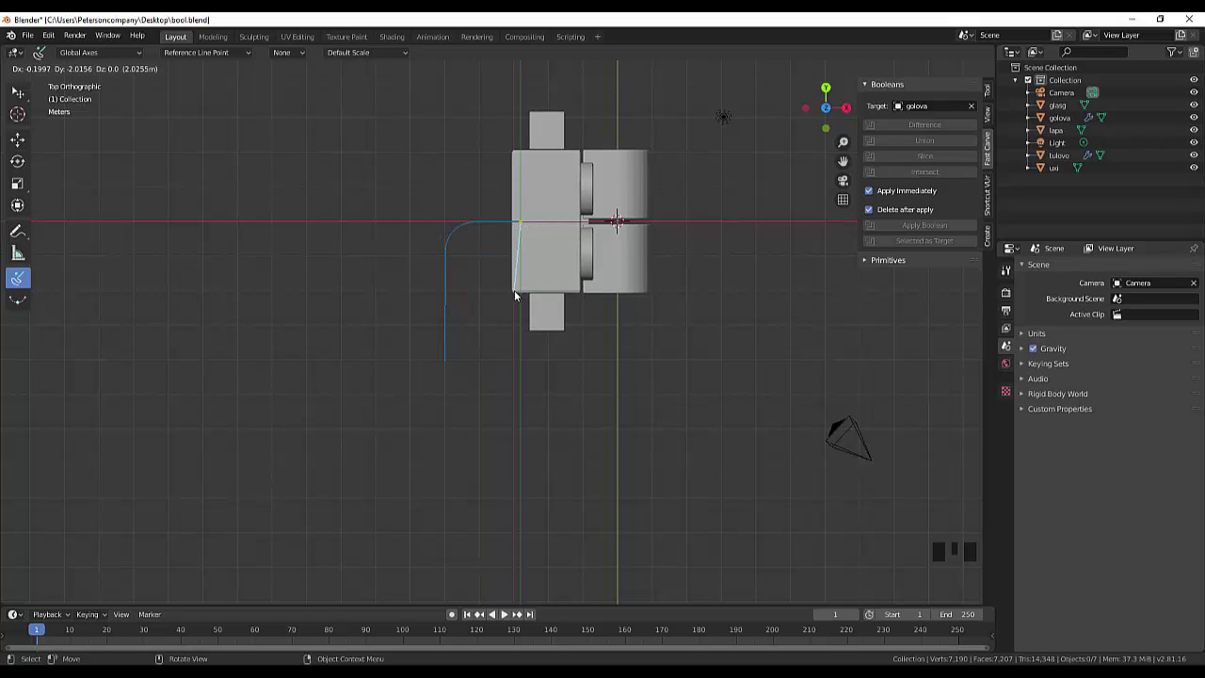
drag(22, 97, 449, 317)
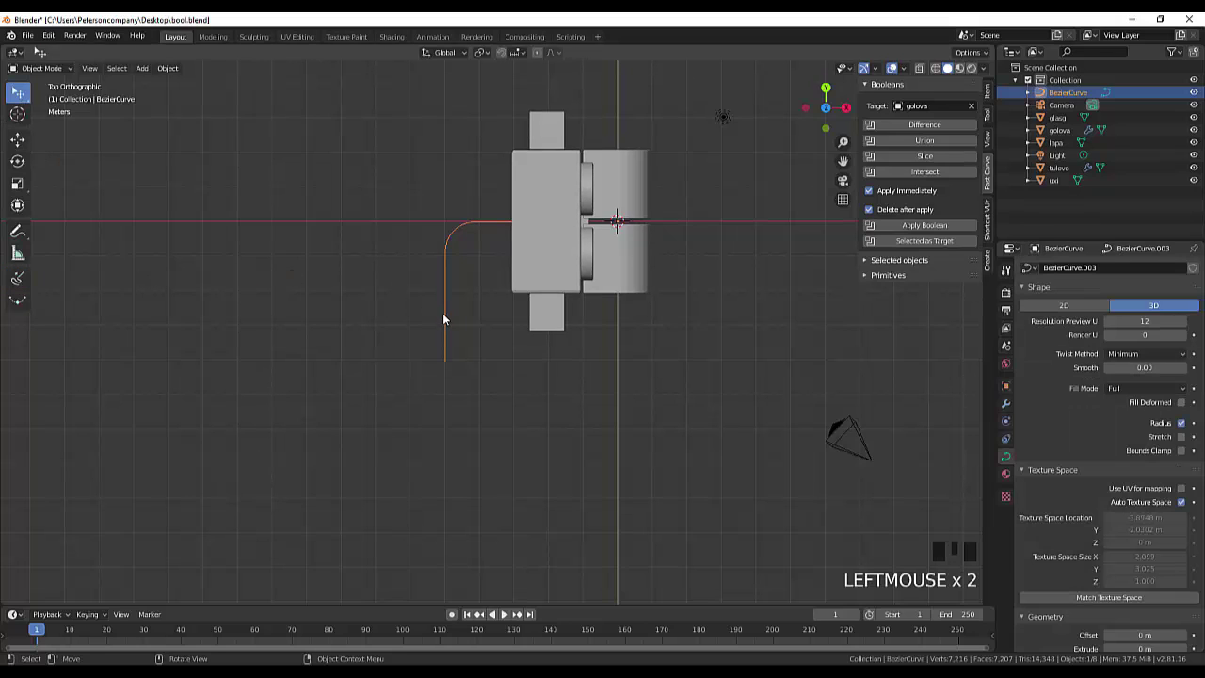
Step: Raise the curve's Bevel Depth into a round tube and convert it to a mesh
click(1008, 458)
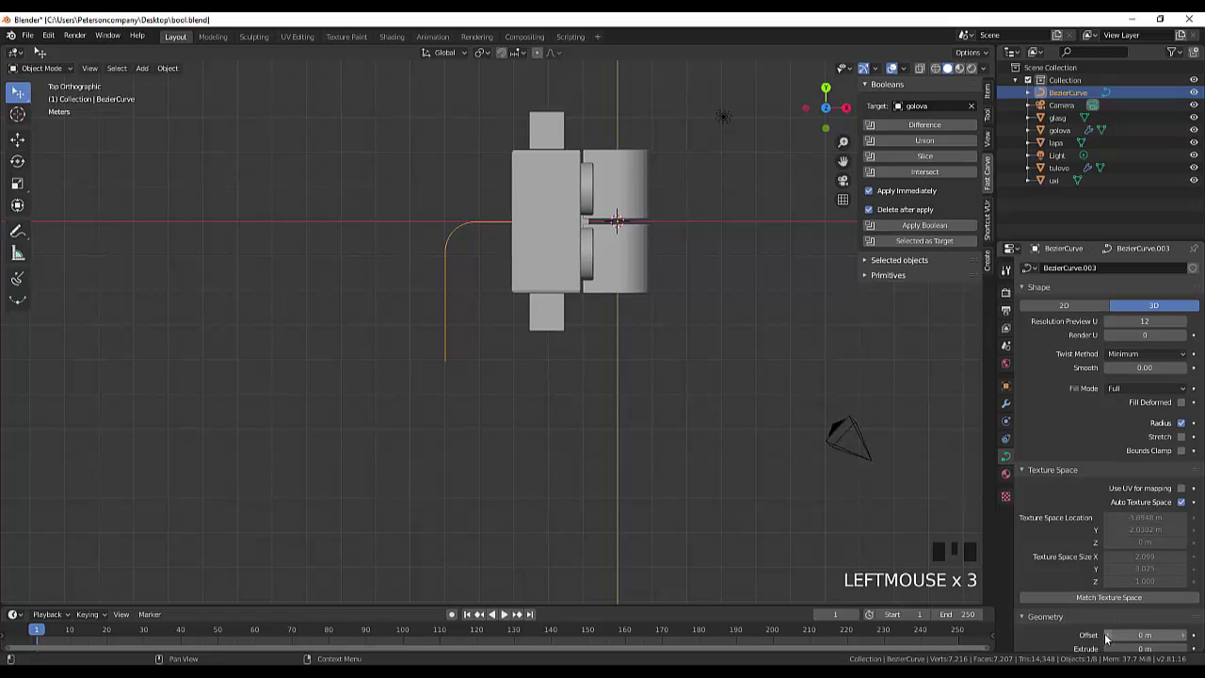
scroll(down, 3)
scroll(down, 3)
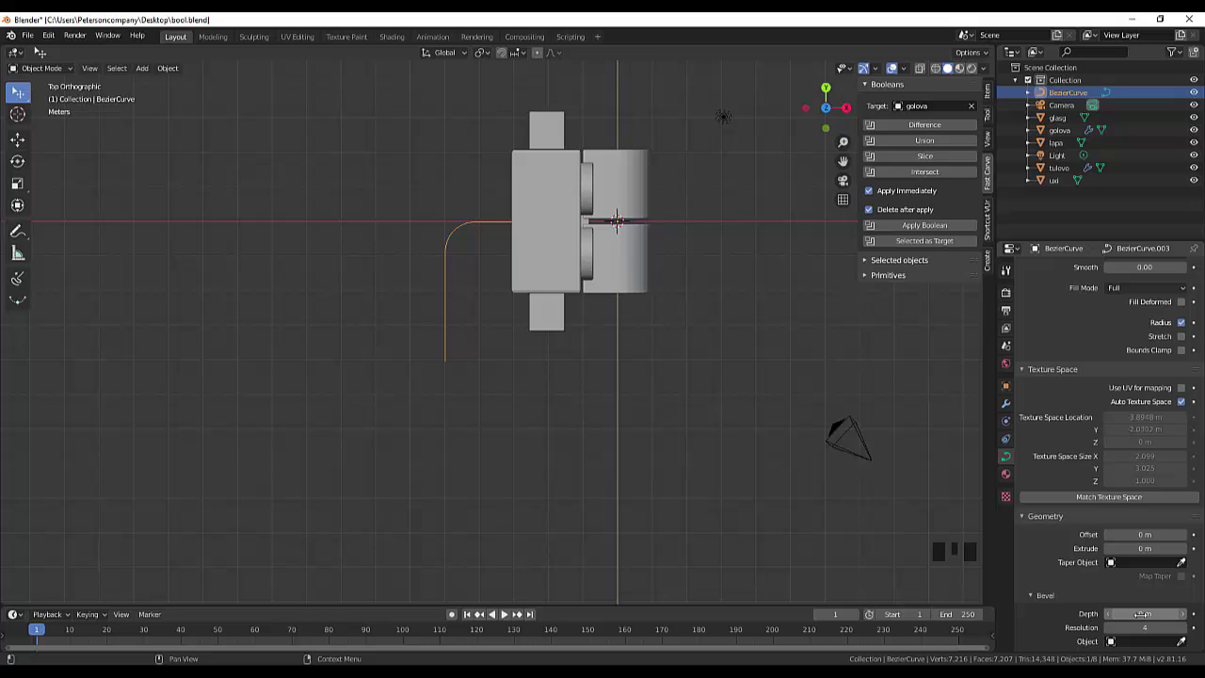
drag(624, 217, 624, 216)
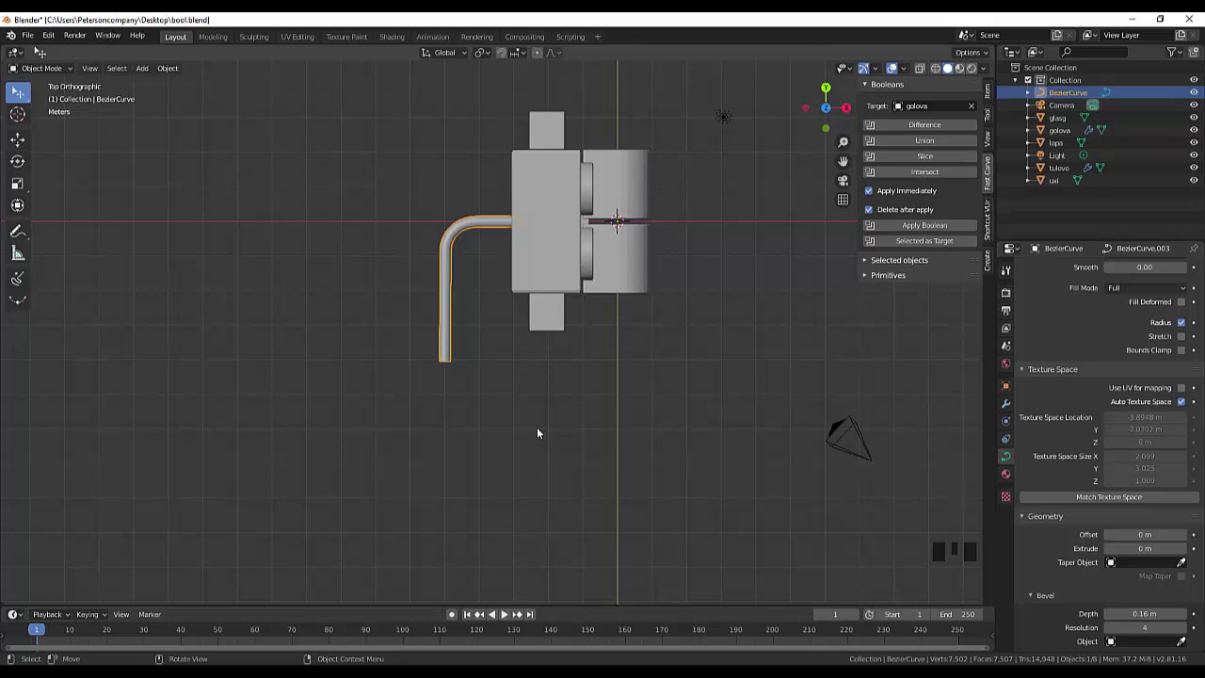
drag(449, 349, 438, 418)
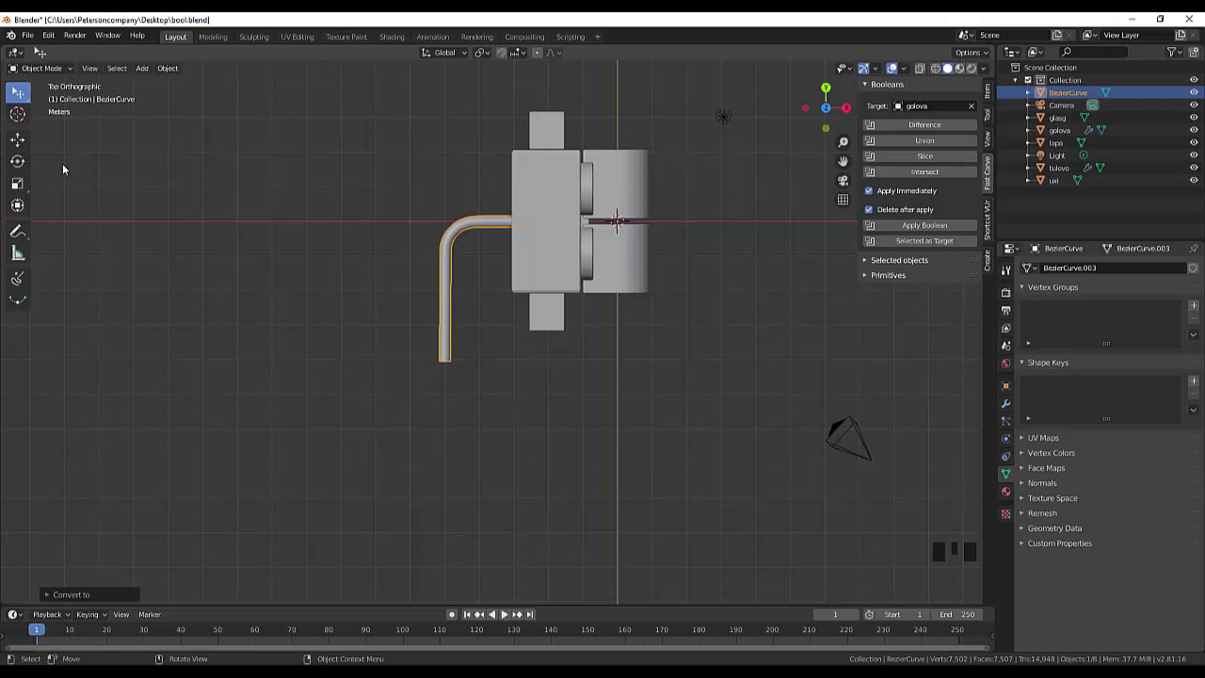
Step: Enter Edit Mode on the tube mesh and zoom in toward its free lower end
key(Tab)
scroll(up, 3)
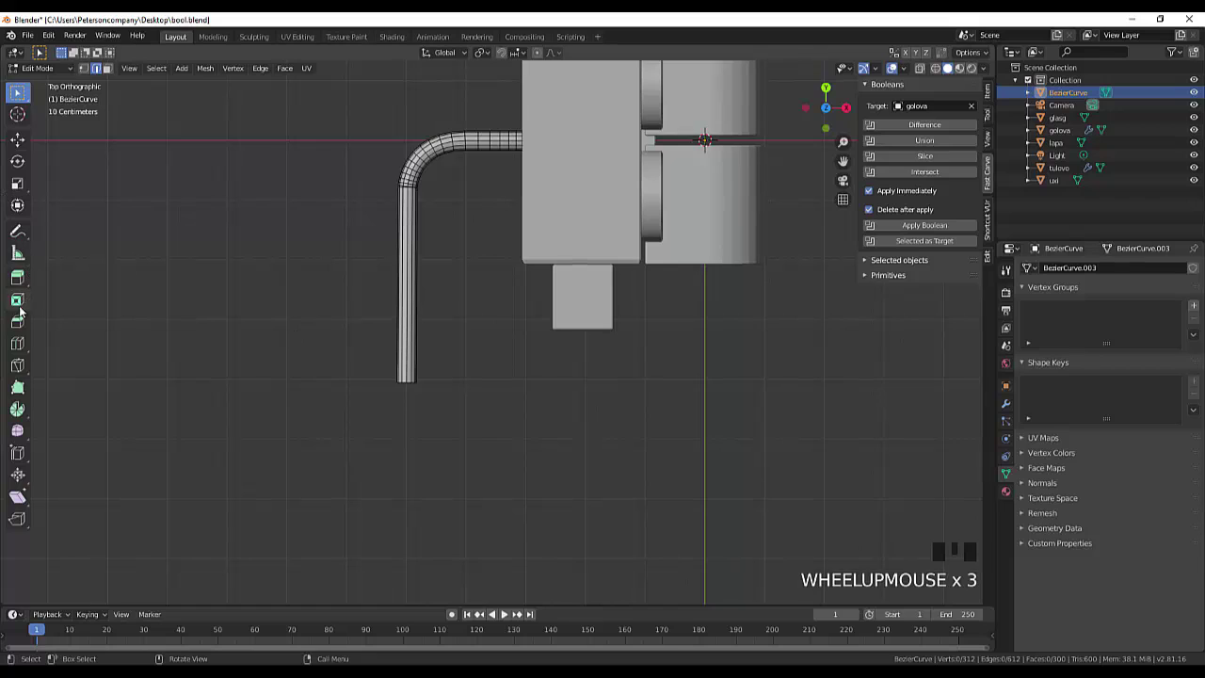
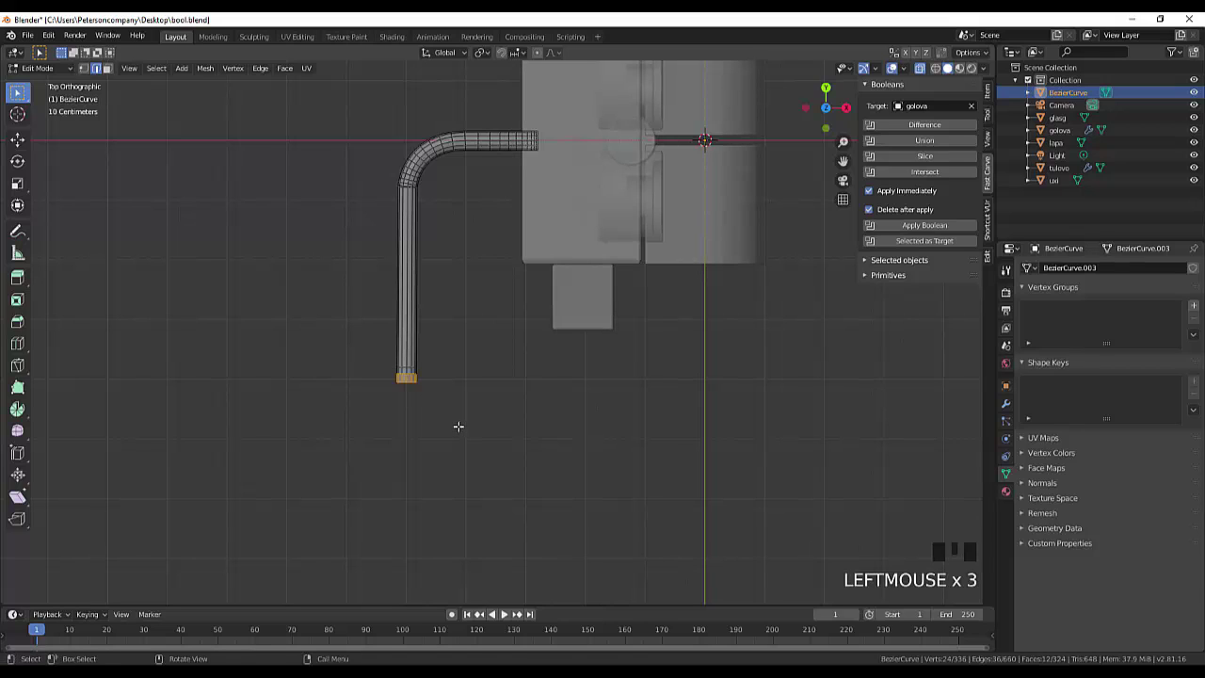
Step: Scale up the end ring into a flare, fill it with a face, then rotate the arm in Object Mode
key(s)
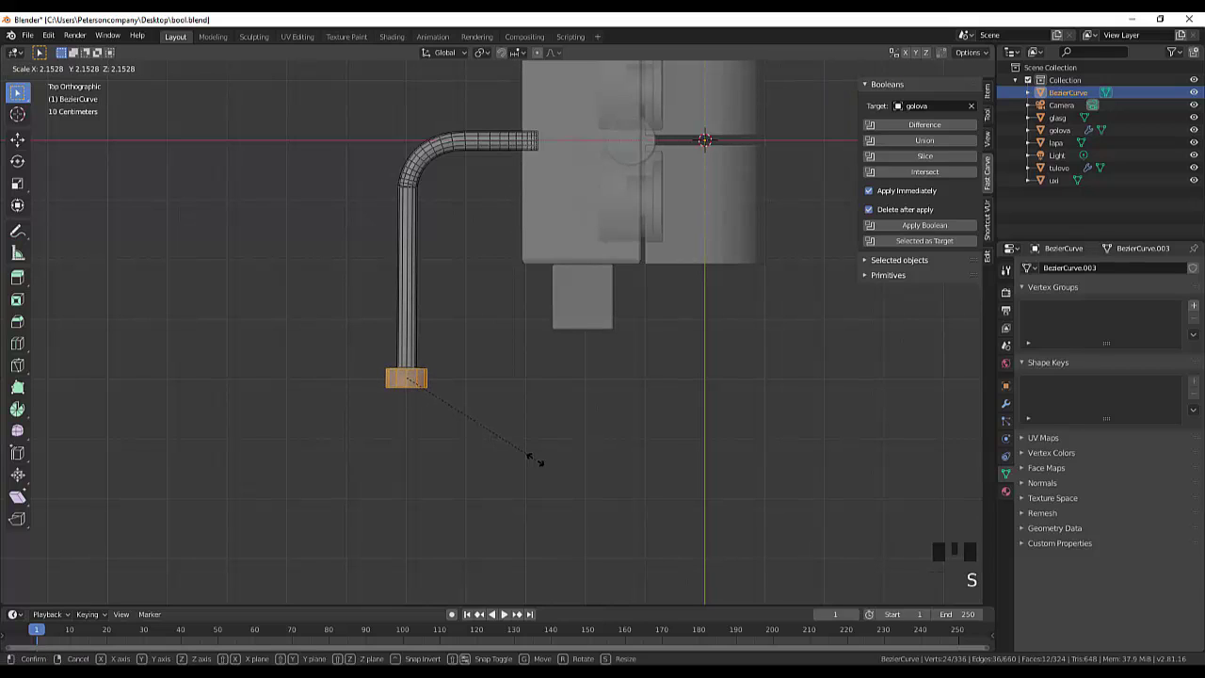
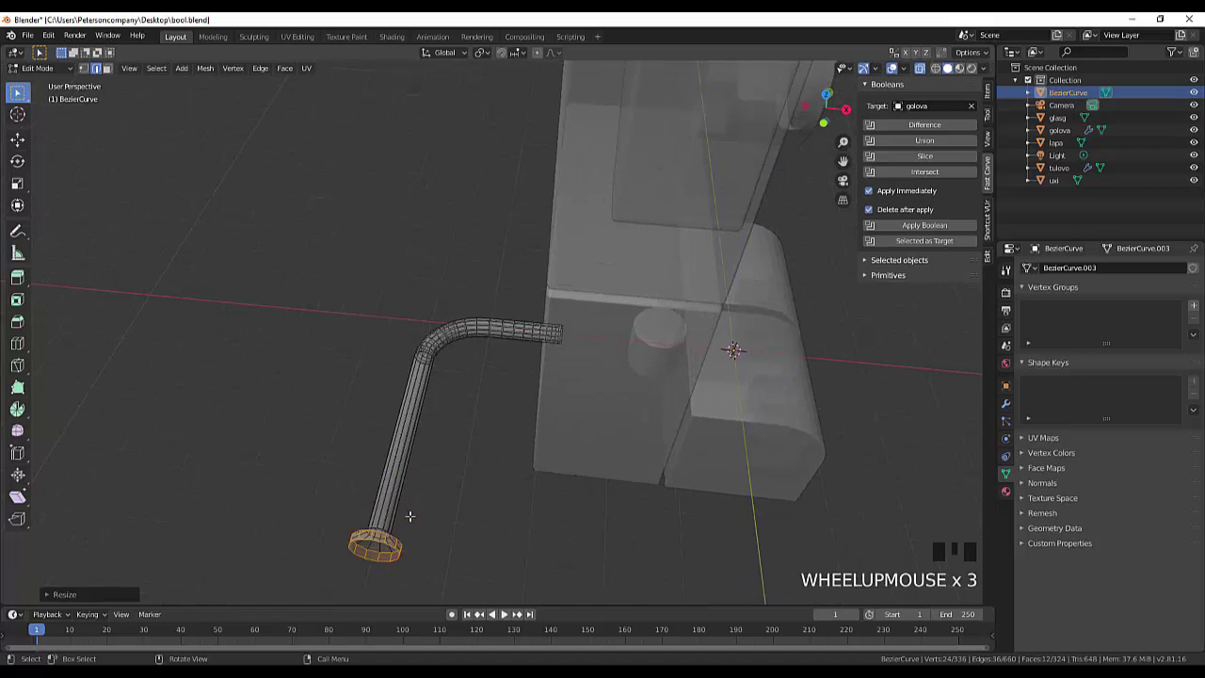
key(f)
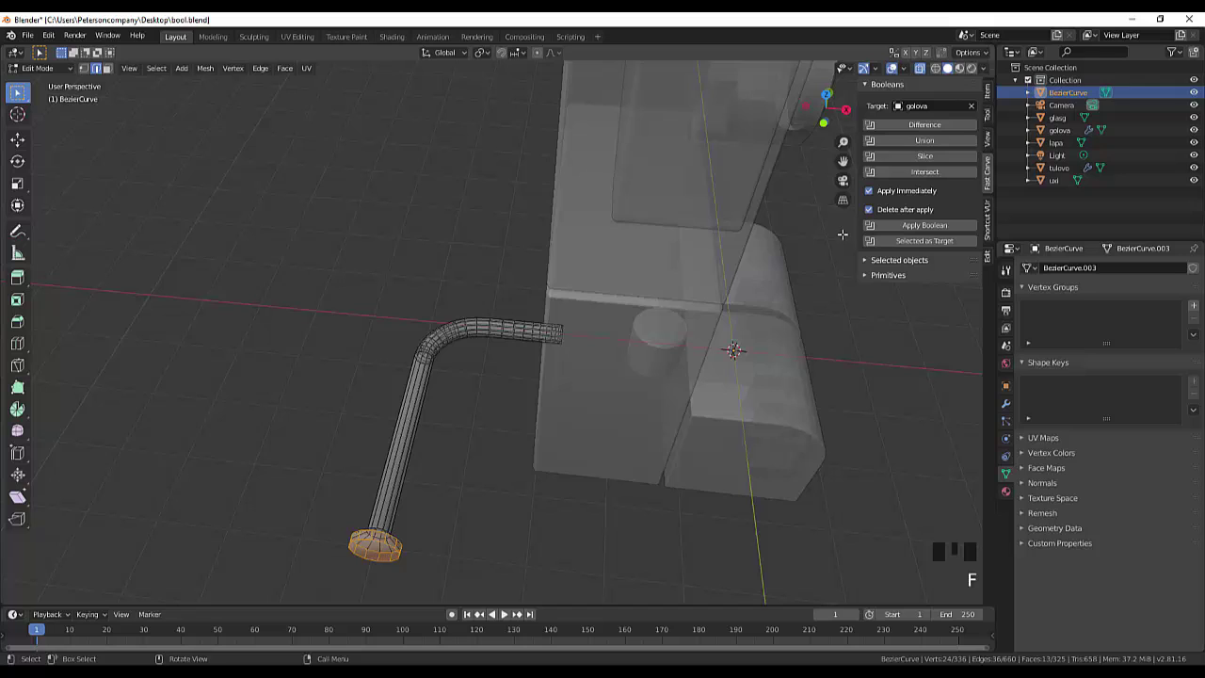
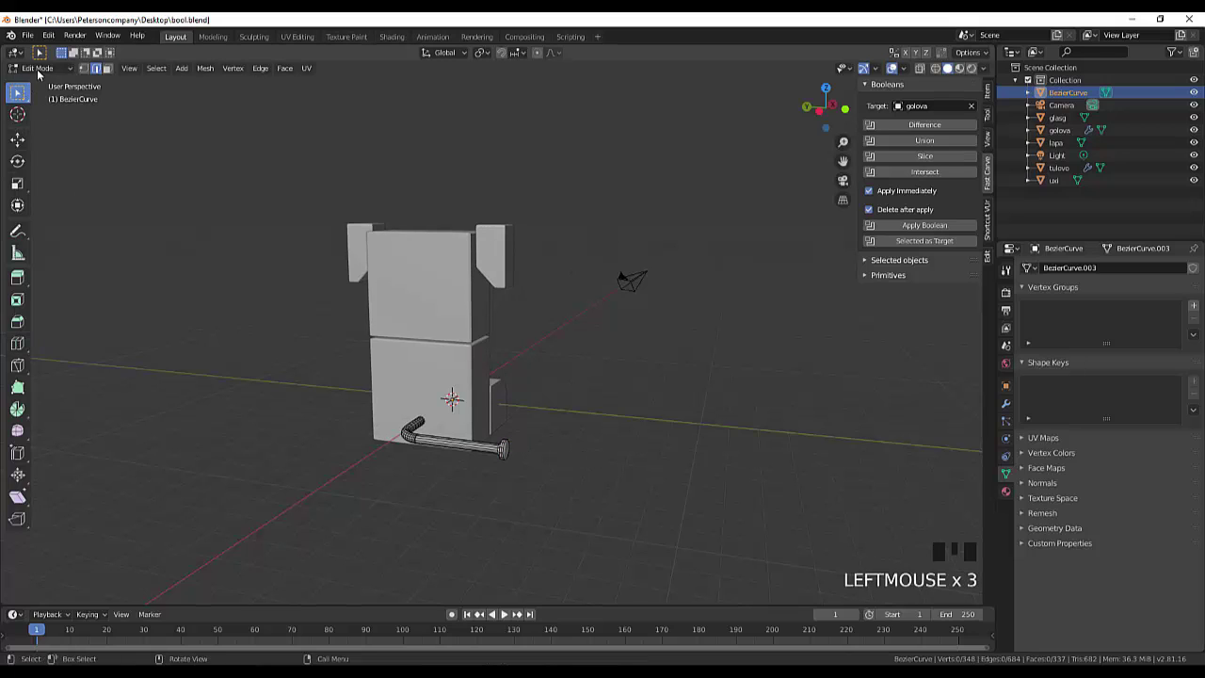
drag(44, 69, 645, 490)
key(r)
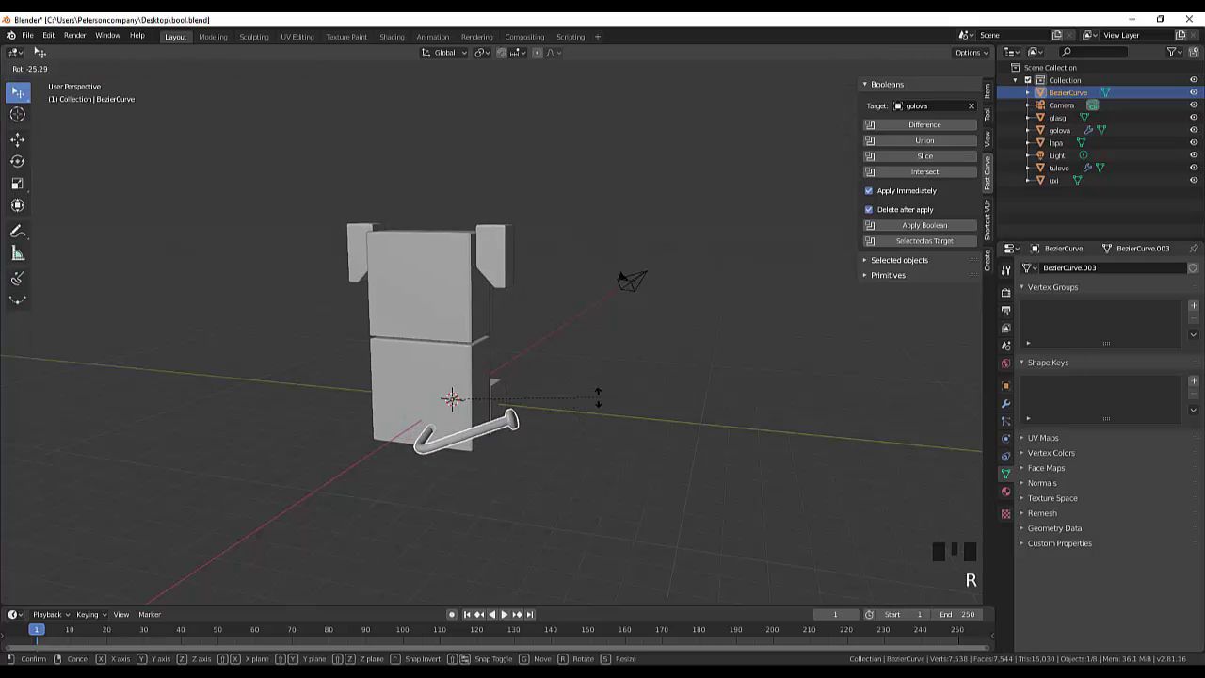